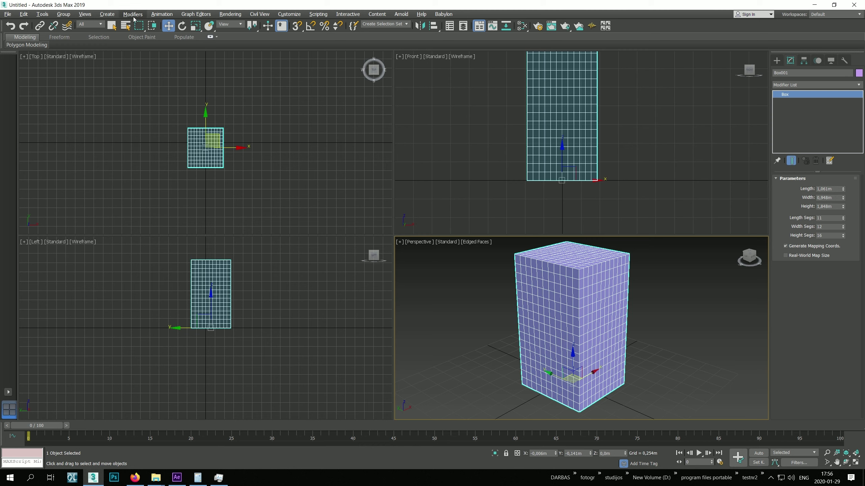
Step: Apply a Bend modifier to the box and set its angle to about -21,5
drag(134, 16, 164, 142)
click(217, 156)
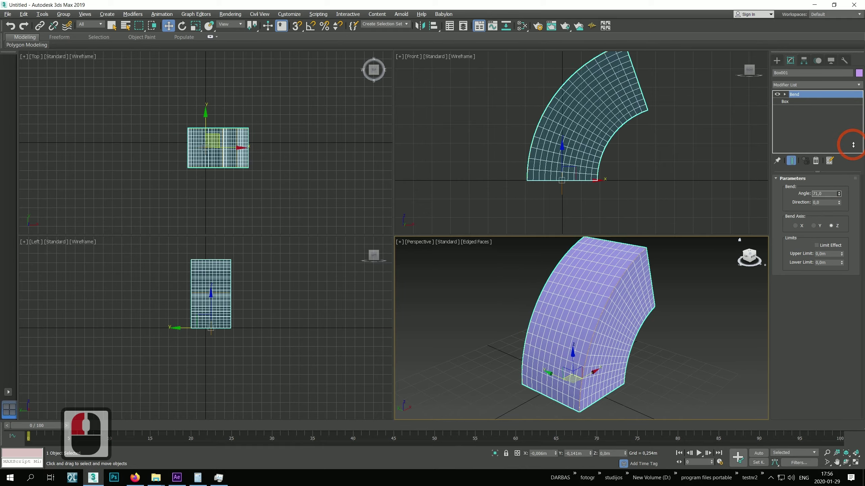
drag(845, 232, 829, 44)
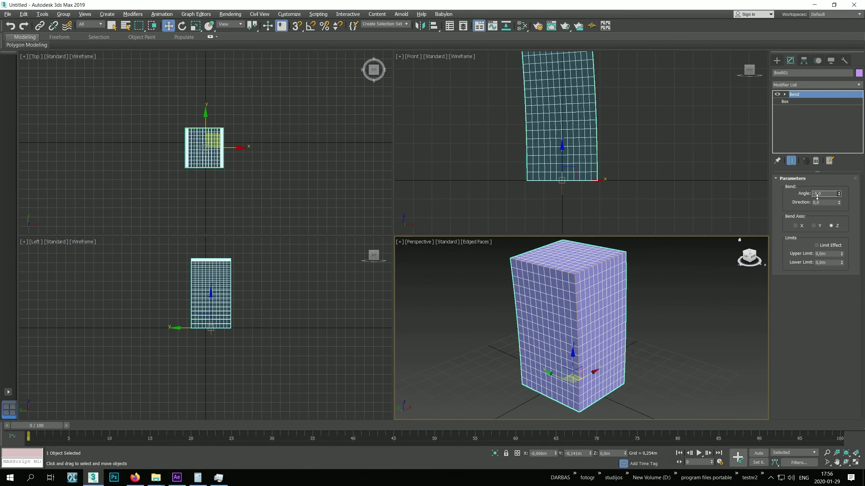
Step: Enable Limit Effect on the bend, raise the upper limit and increase the bend angle
click(815, 209)
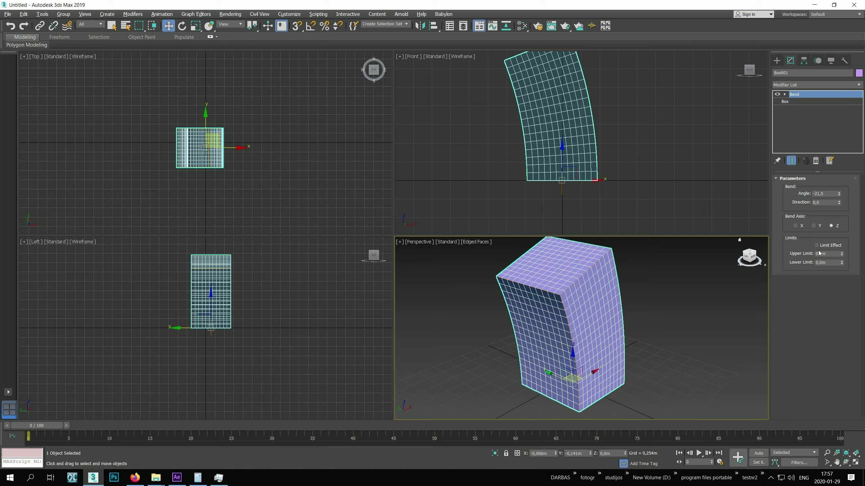
click(818, 248)
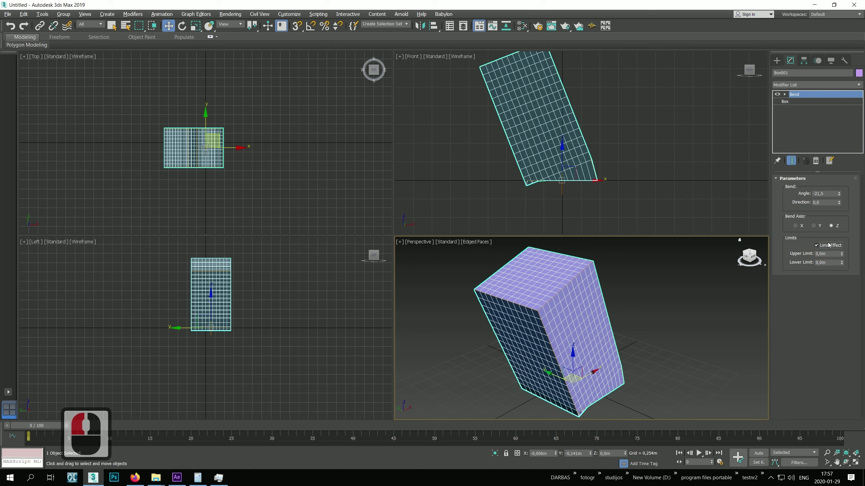
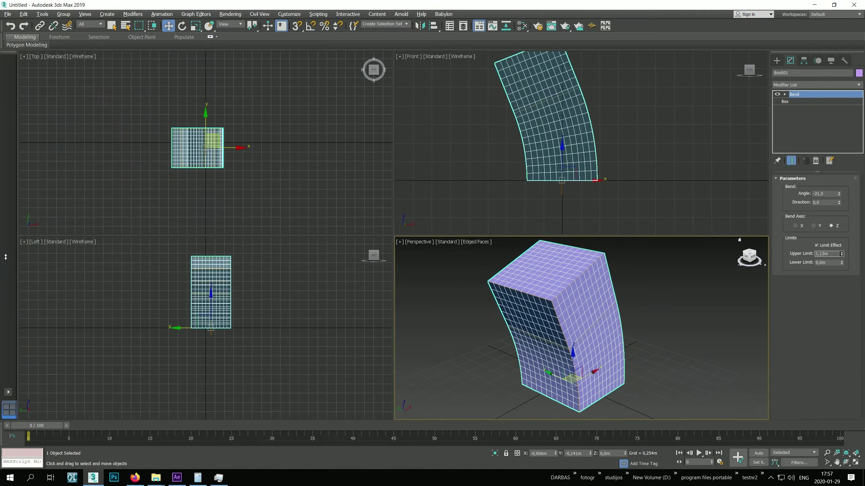
click(9, 256)
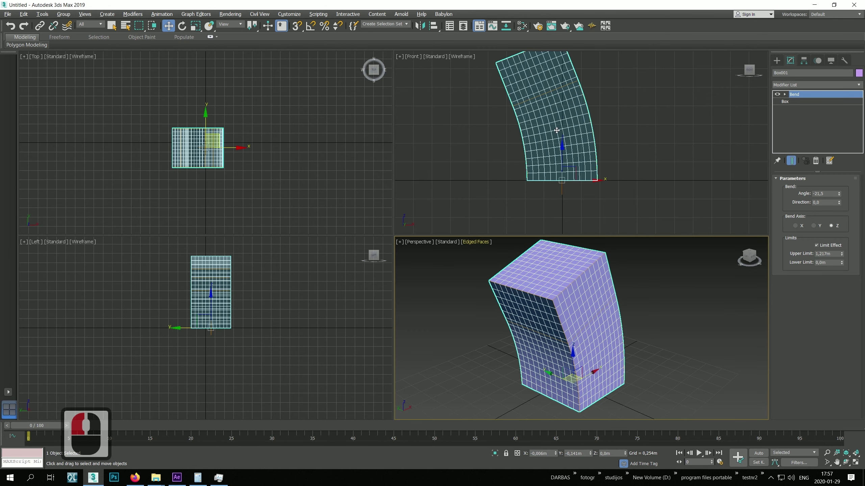
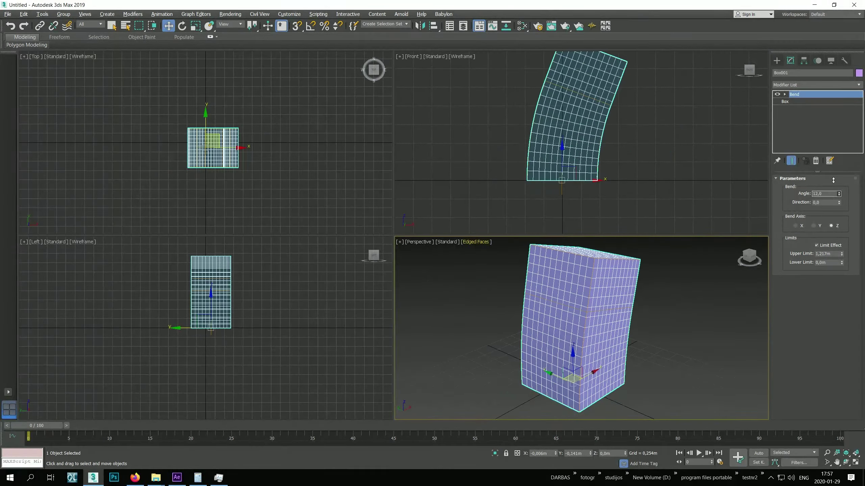
click(836, 228)
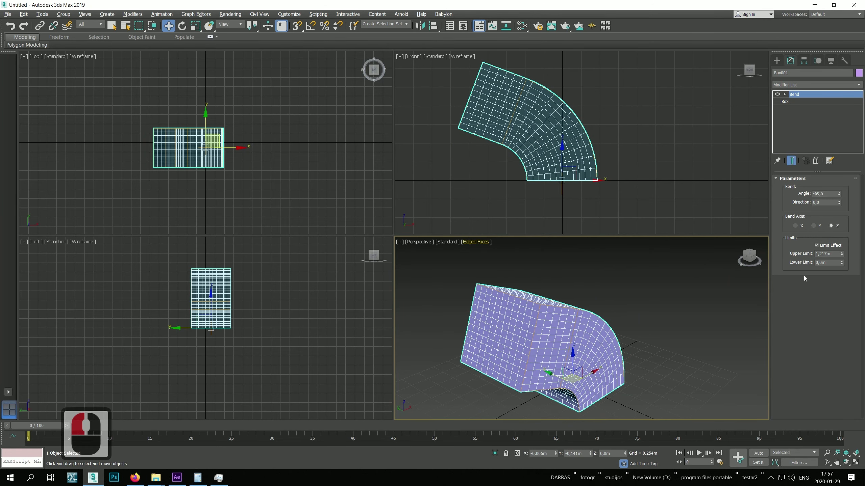
Step: Delete the Bend modifier from the stack and bring up the Modifiers menu
click(817, 167)
click(134, 17)
Step: Add a Twist modifier from Parametric Deformers with Limit Effect and upper/lower limits set
click(162, 143)
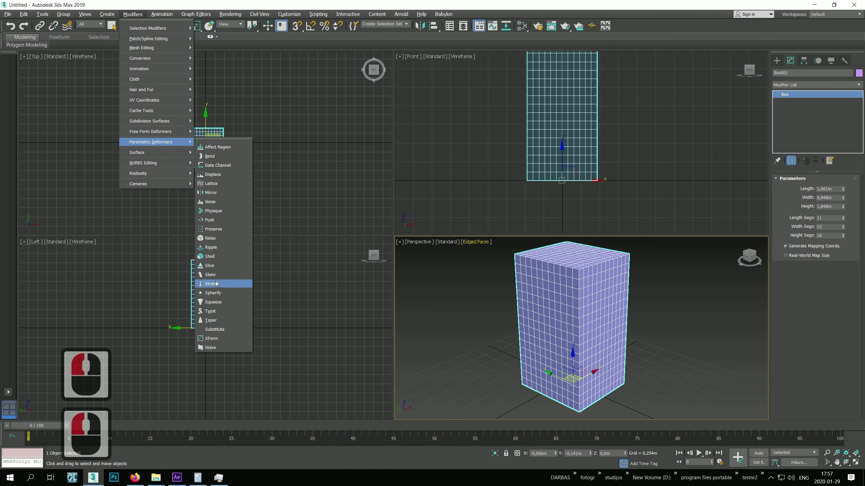
click(217, 313)
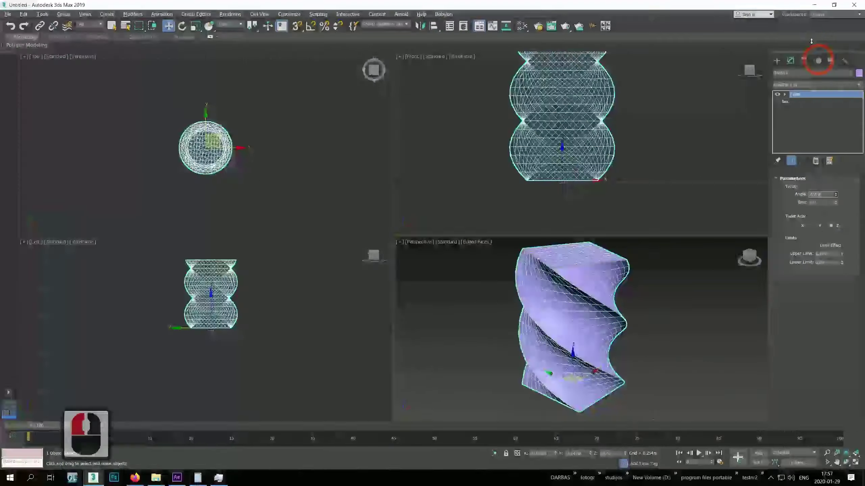
click(811, 38)
click(827, 249)
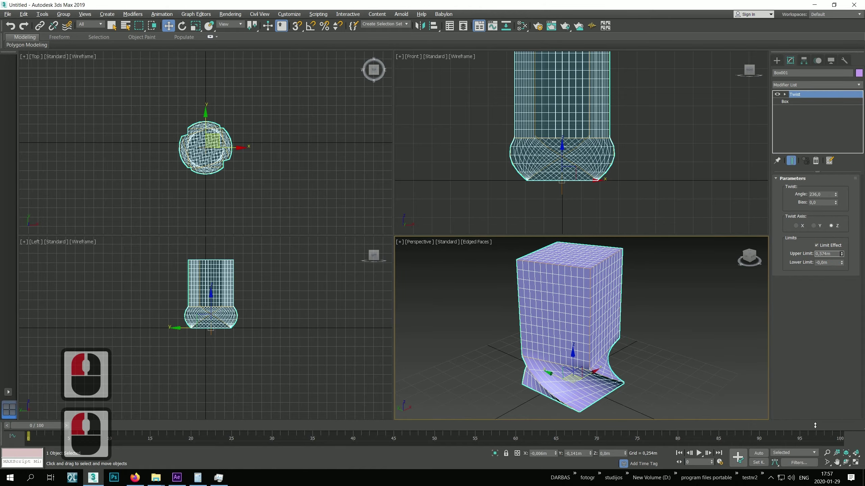
click(754, 358)
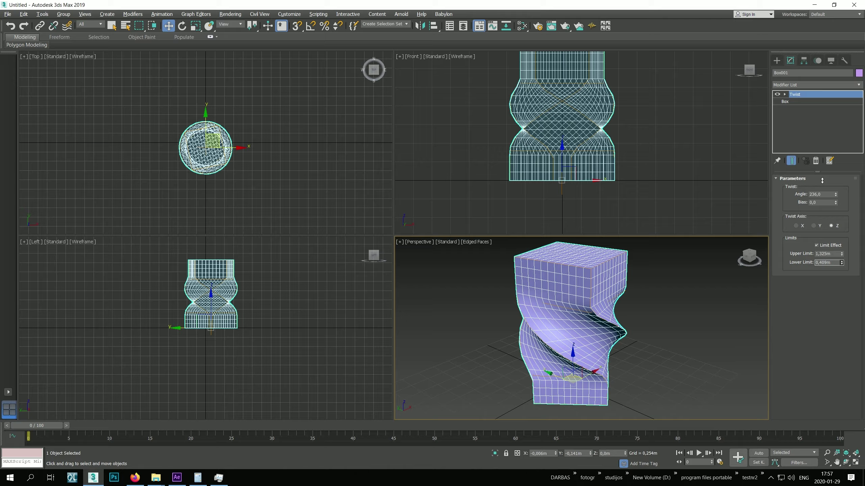
Step: Vary the twist angle down then up in steps, then delete the Twist modifier
click(817, 128)
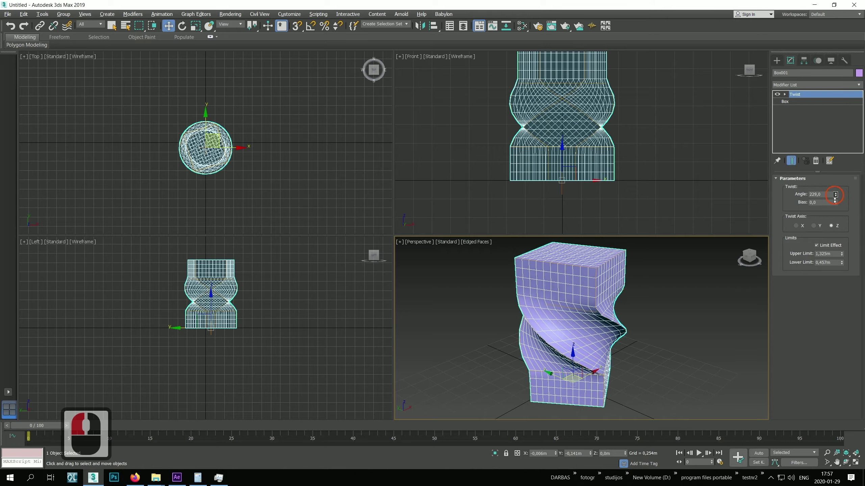
click(850, 182)
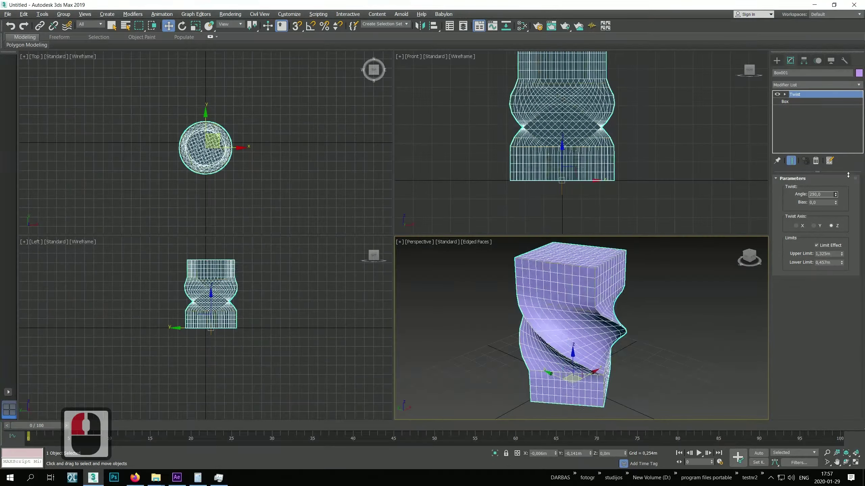
click(844, 147)
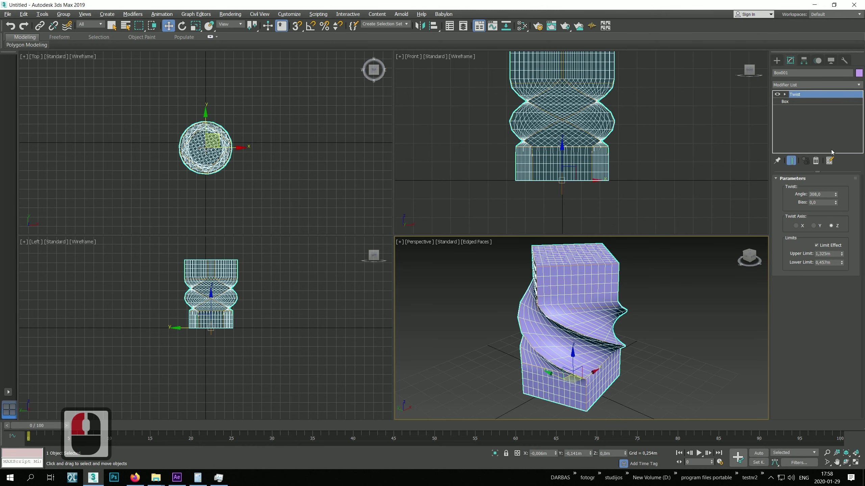
click(818, 163)
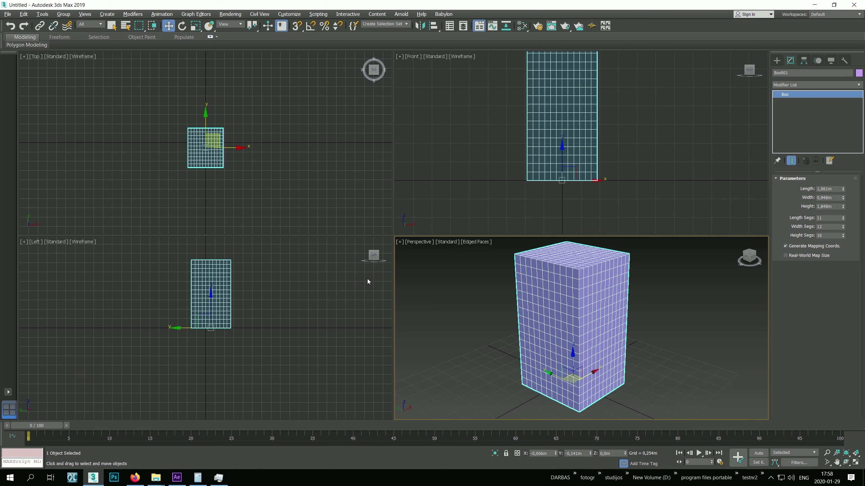
Step: Add an FFD 3x3x3 lattice modifier to the box and expand its sub-object levels
click(131, 19)
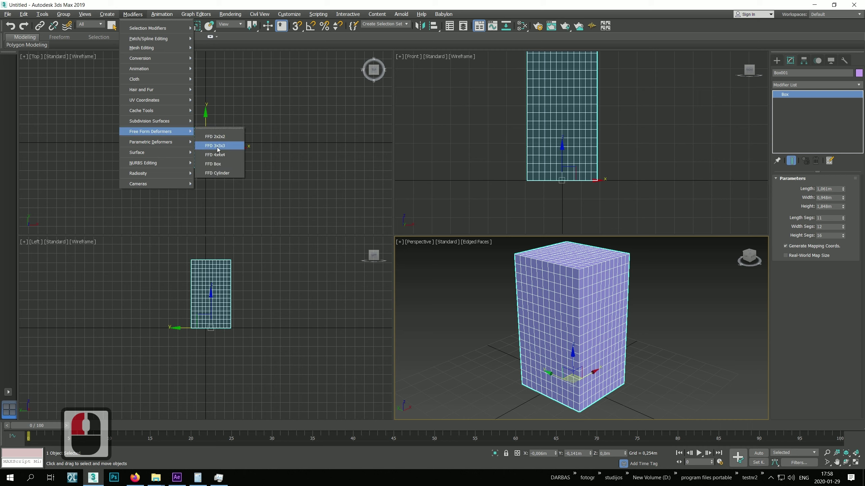
click(219, 150)
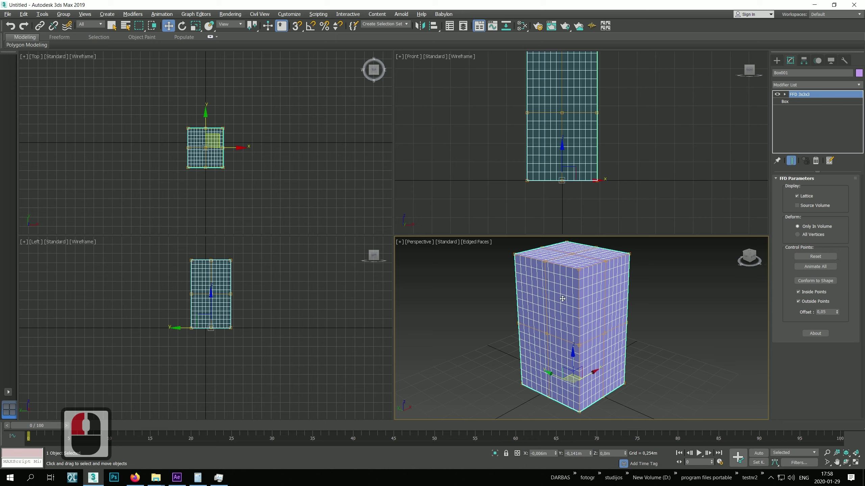
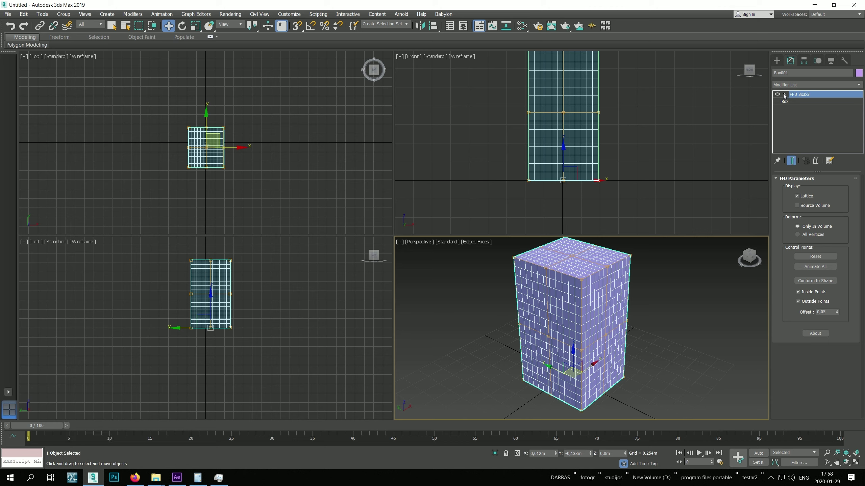
click(786, 95)
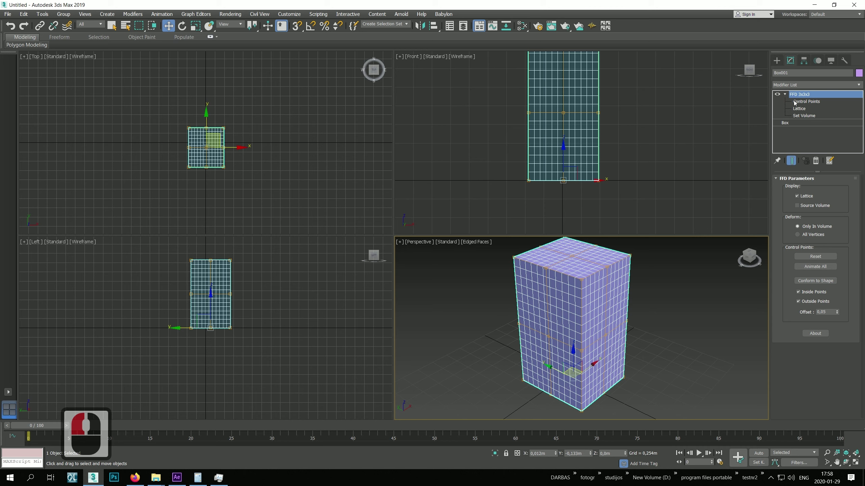
Step: Drag lattice control points to warp the box, exit sub-object mode and delete the FFD modifier
click(813, 102)
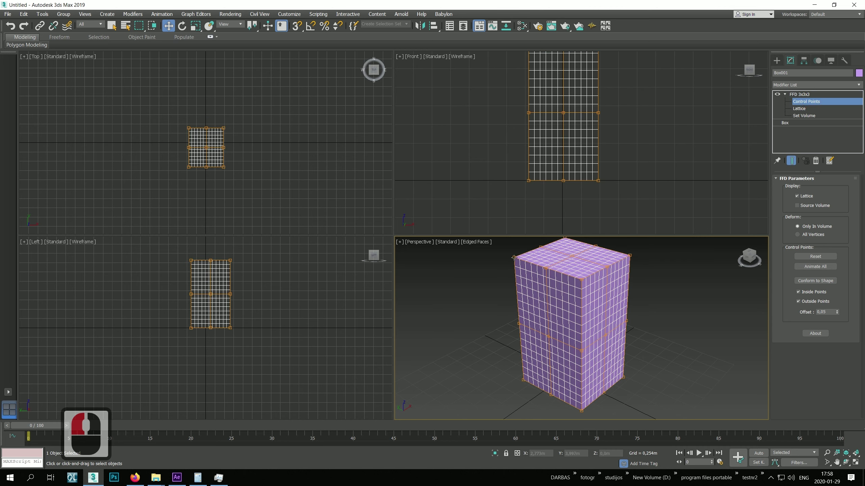
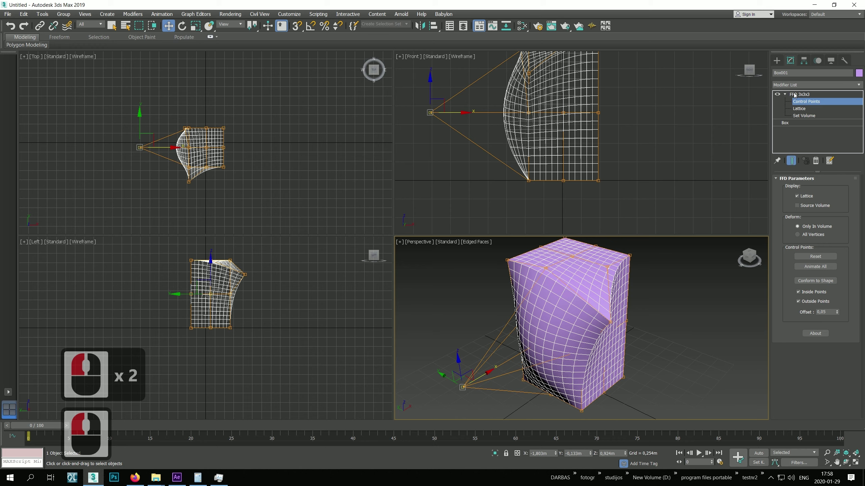
click(800, 94)
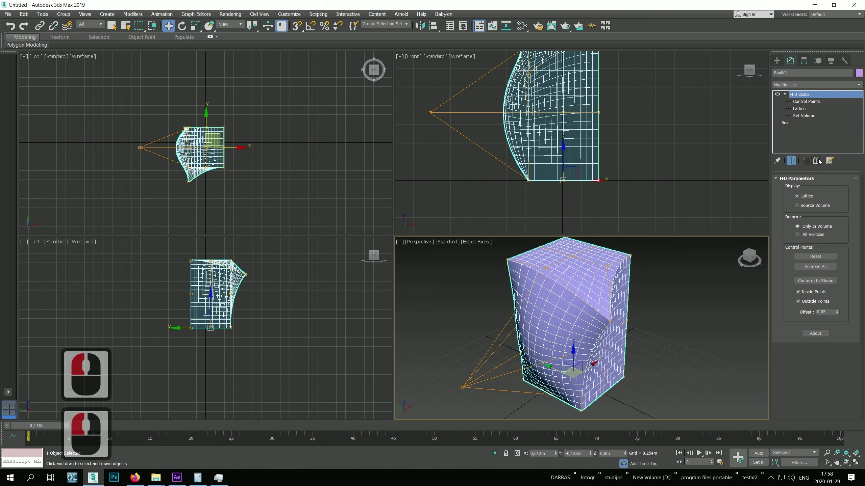
click(820, 162)
click(136, 18)
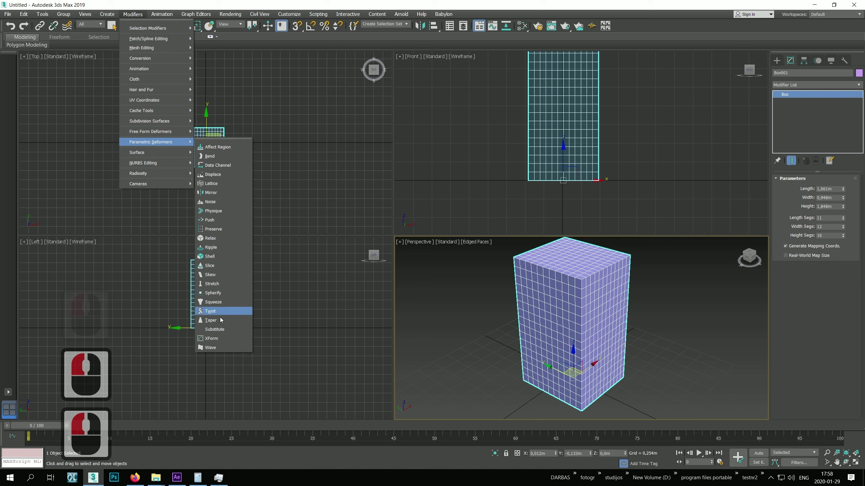
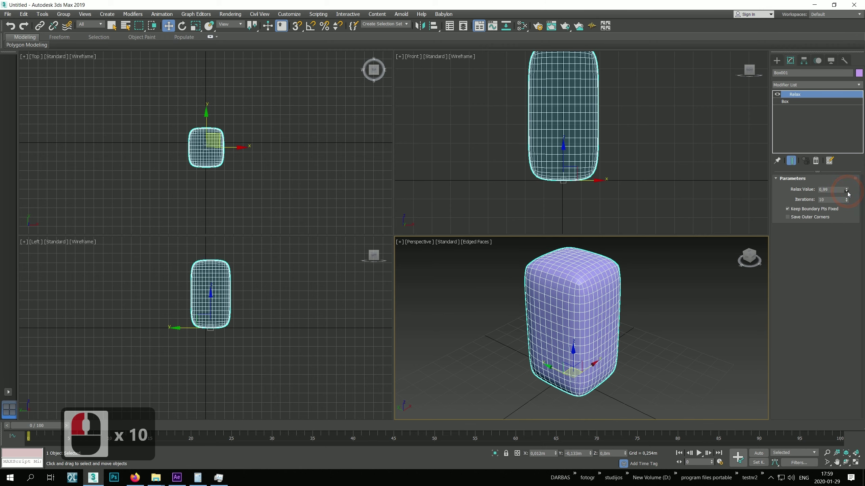
click(845, 184)
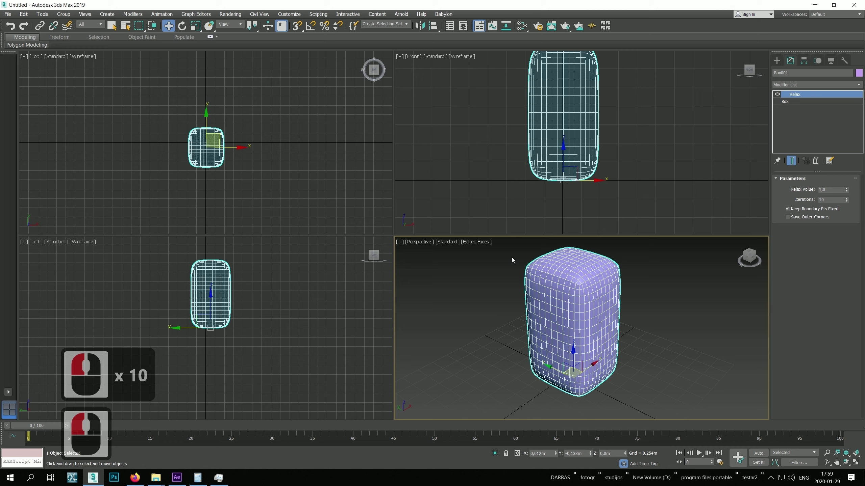
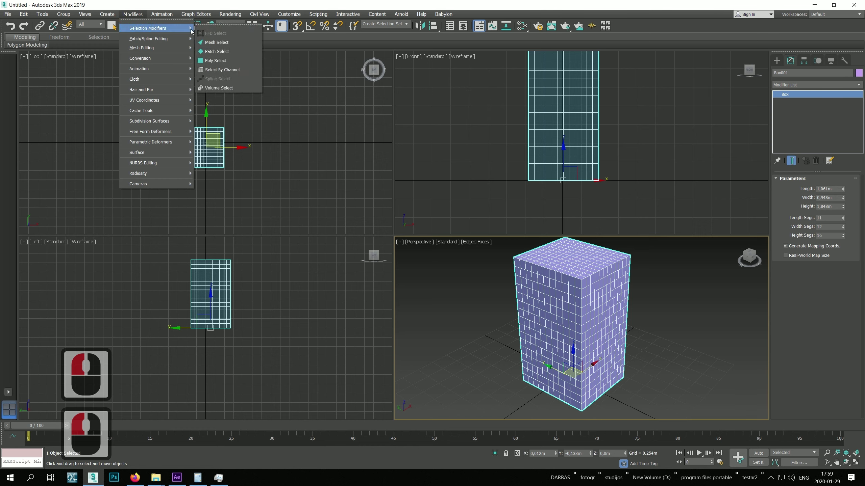
Step: Add a Poly Select modifier, expand it and switch between vertex and polygon sub-object levels
click(224, 62)
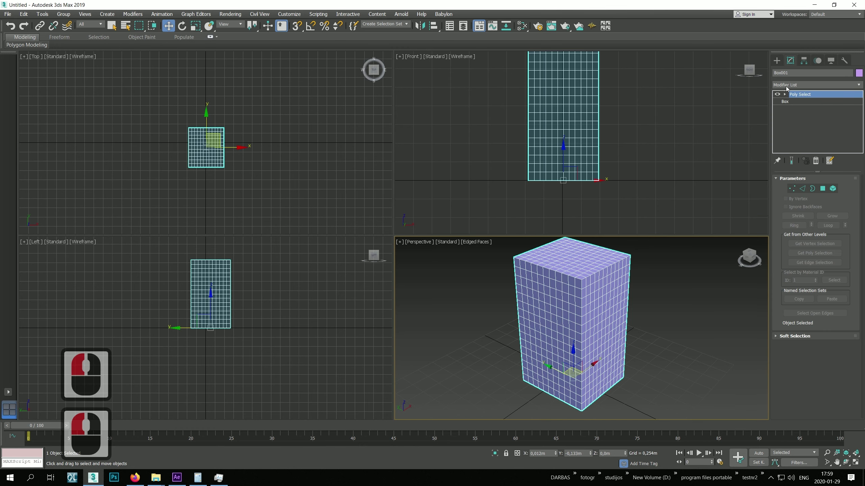
click(785, 96)
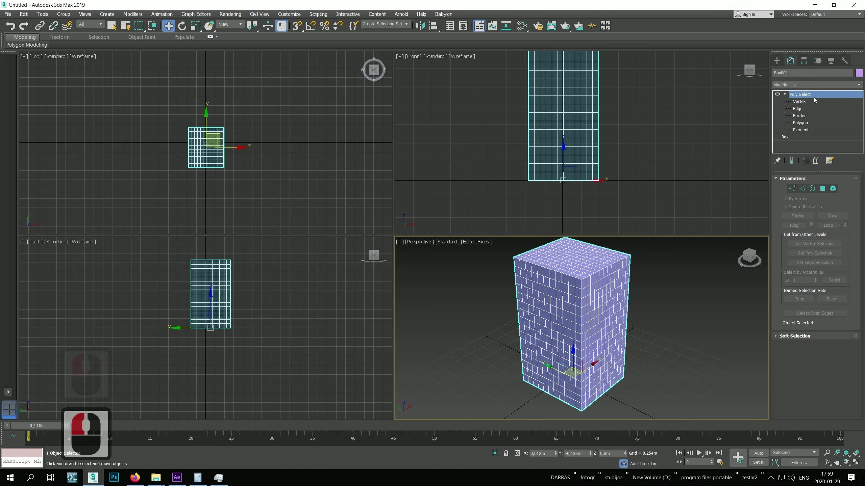
click(804, 104)
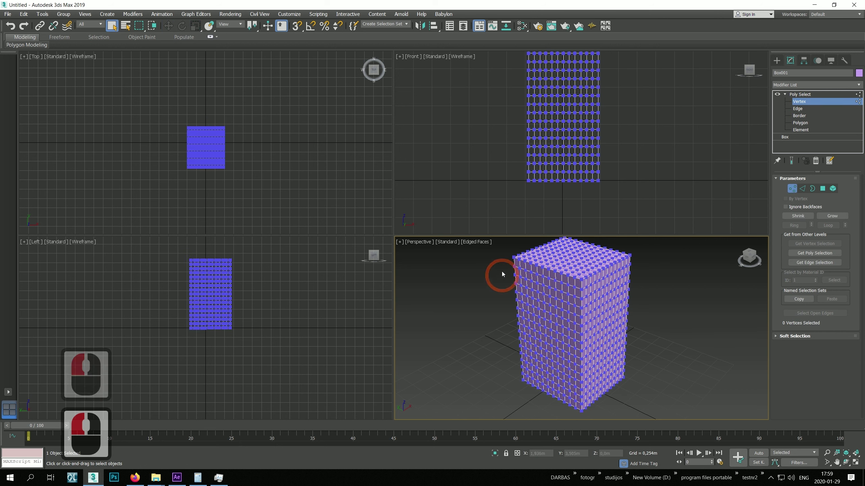
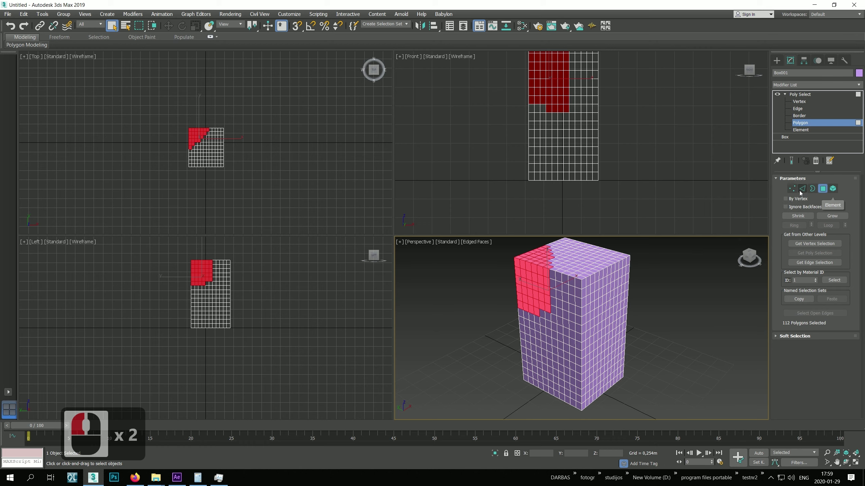
click(796, 157)
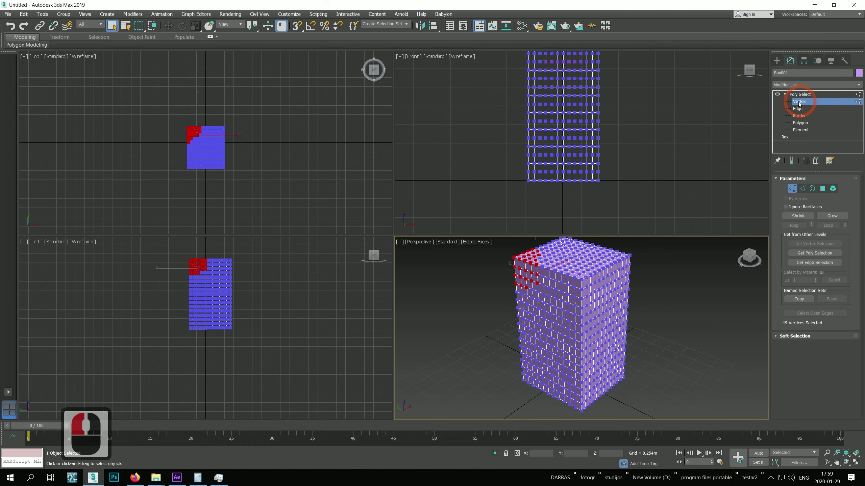
click(822, 190)
Step: Cycle sub-object levels with keys 1–4 and select 112 polygons at the upper front corner
text(1)
text(234)
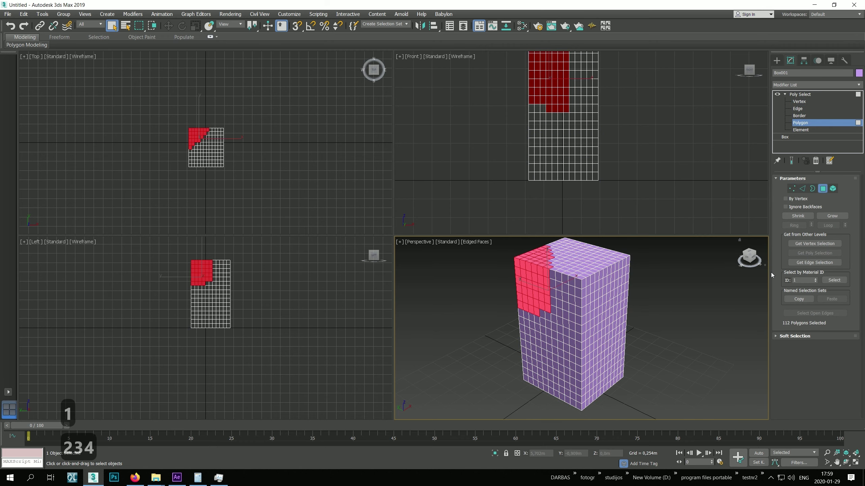
text(414)
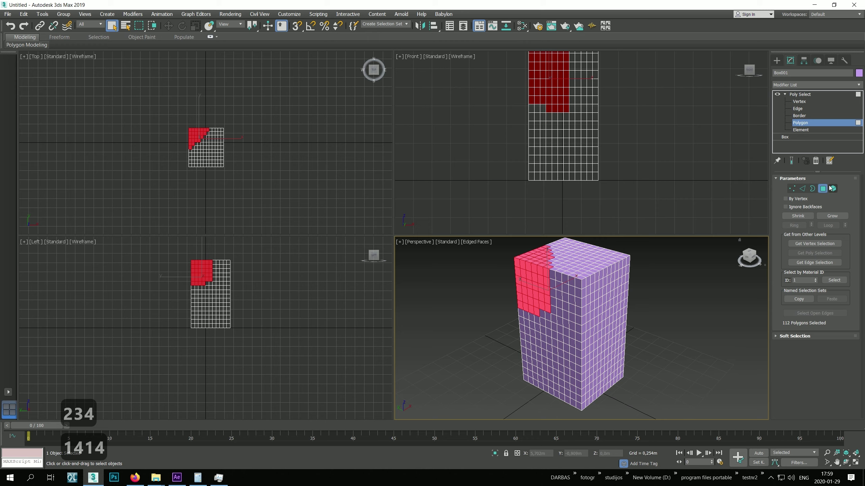